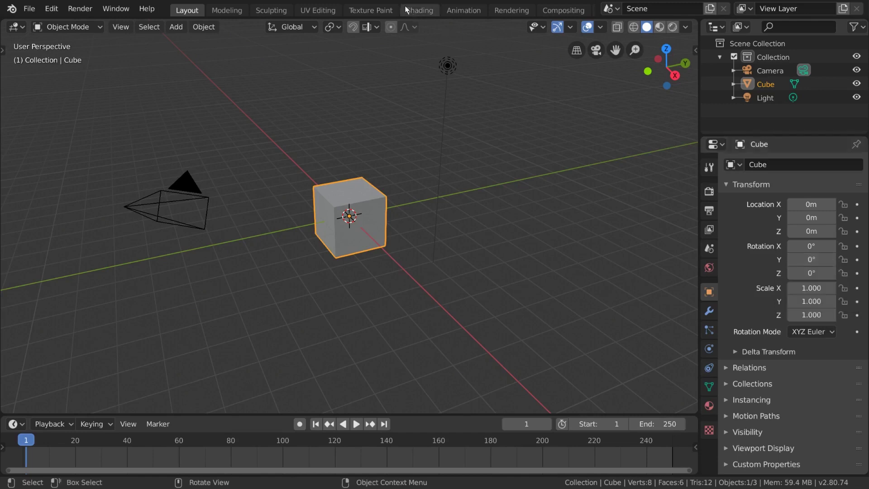
Bring wood_planks_03-color.png from the _Textures folder into the cube's material as an image texture
{"action": "left_click", "coordinate": [427, 15]}
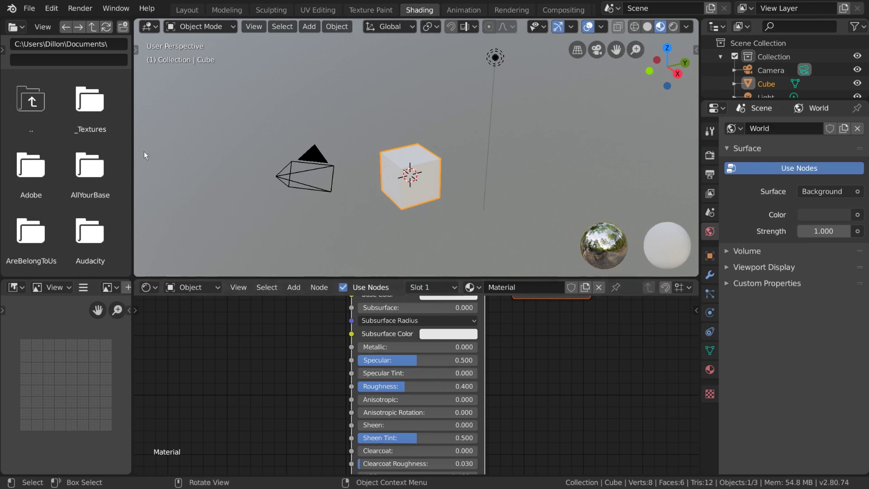
{"action": "left_click", "coordinate": [109, 120]}
{"action": "left_click", "coordinate": [105, 155]}
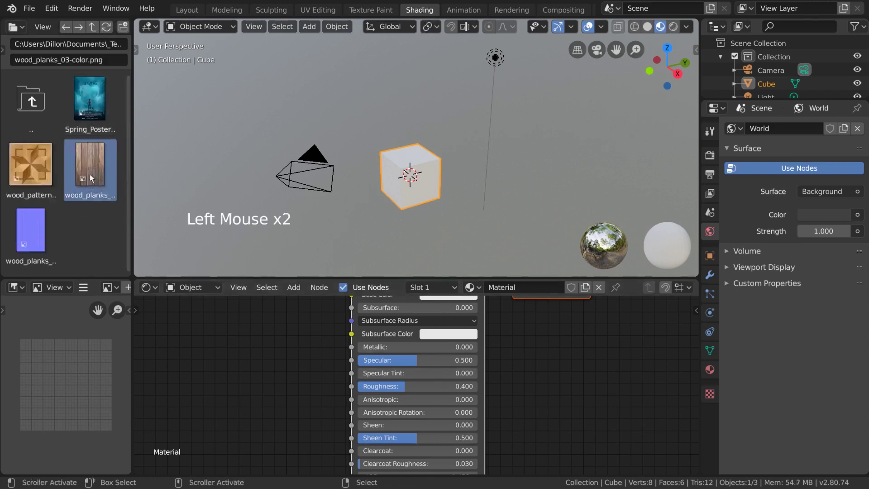
{"action": "left_click", "coordinate": [94, 167]}
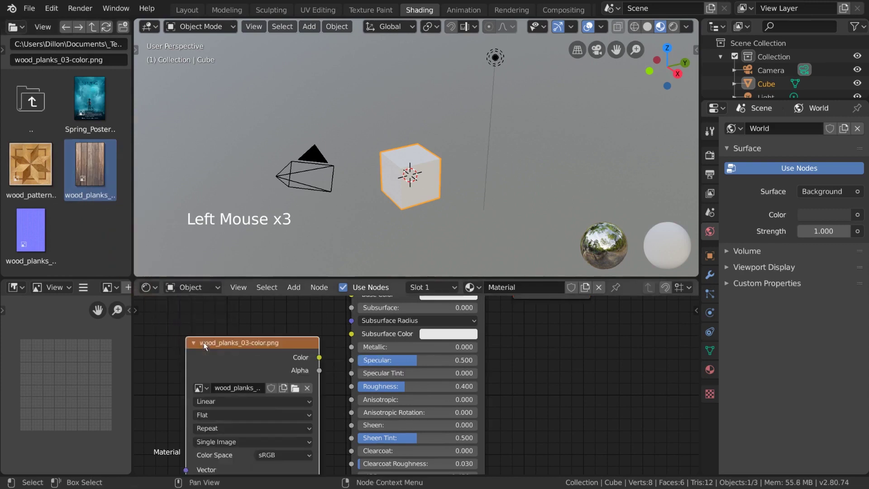
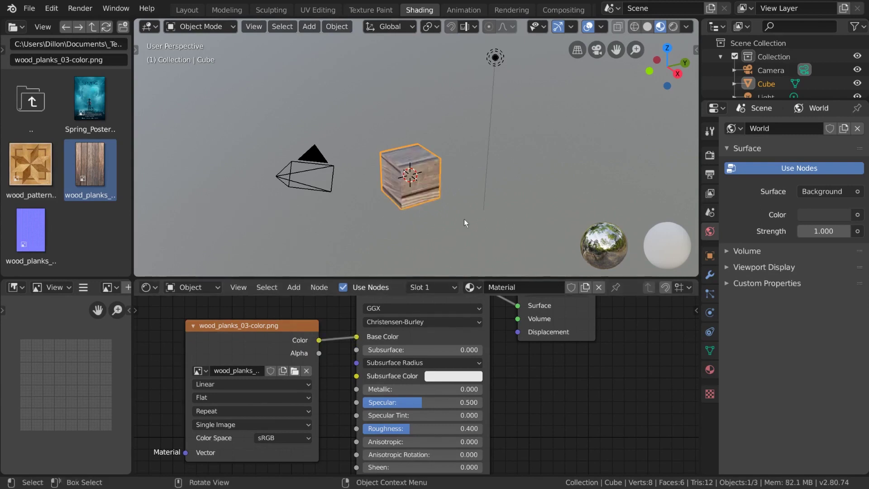
In Edit Mode, switch the left editor to UV Editor and unwrap the cube onto the planks image
{"action": "key", "text": "Tab"}
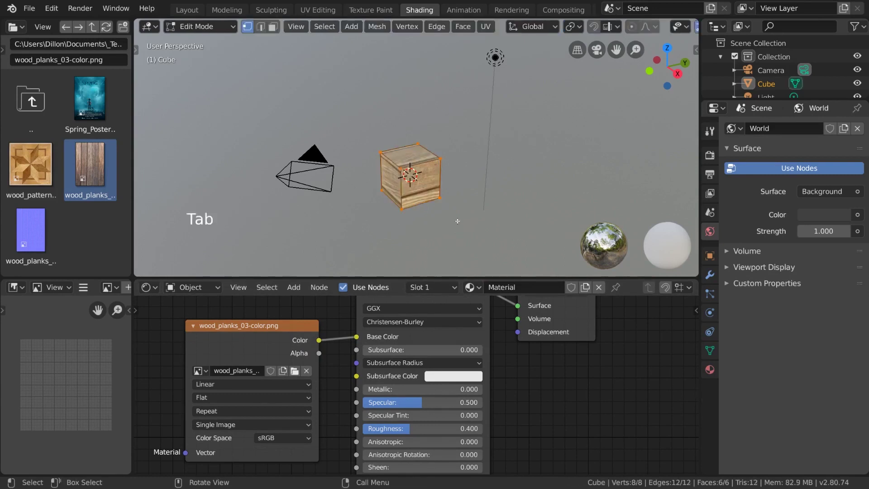
{"action": "left_click", "coordinate": [29, 291]}
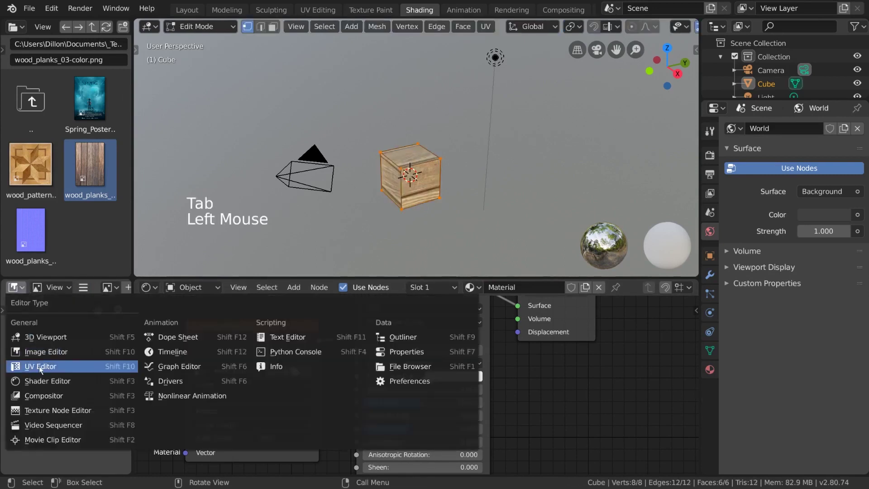
{"action": "scroll", "scroll_direction": "down", "scroll_amount": 3}
{"action": "key", "text": "a"}
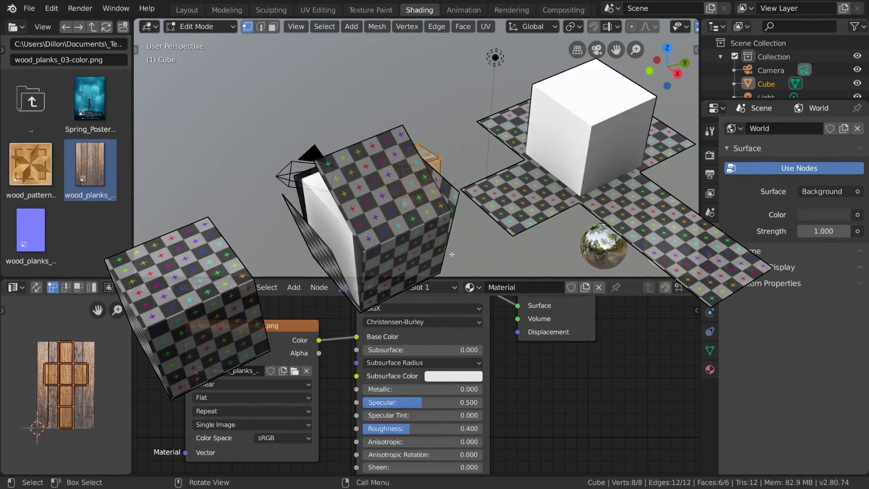
{"action": "key", "text": "Tab"}
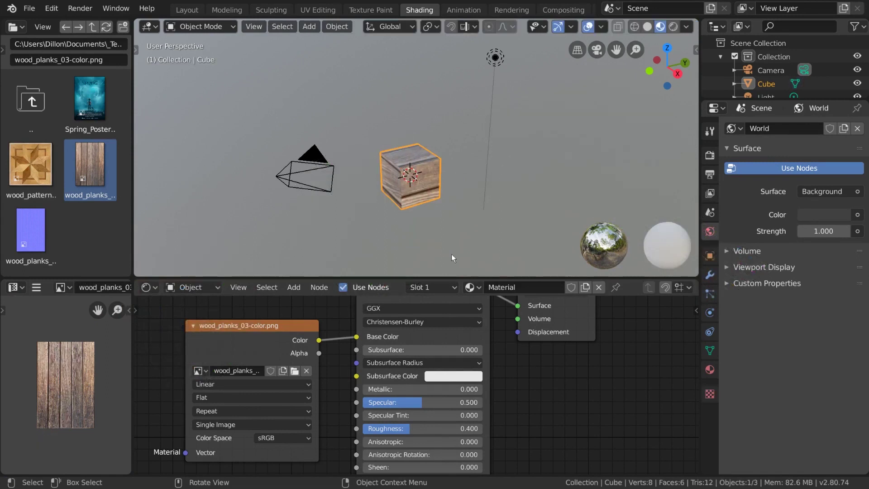
Re-enter Edit Mode, scale the cube's UVs over the wood planks image, and return to Object Mode
{"action": "key", "text": "Tab"}
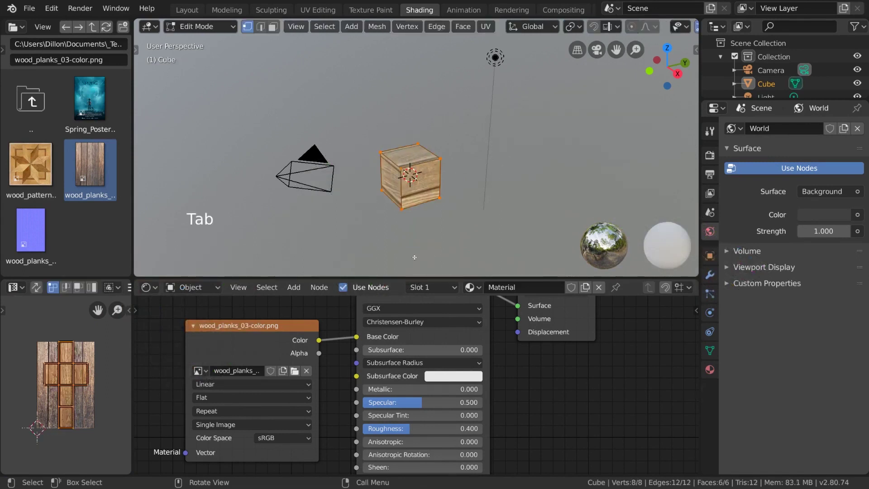
{"action": "key", "text": "s"}
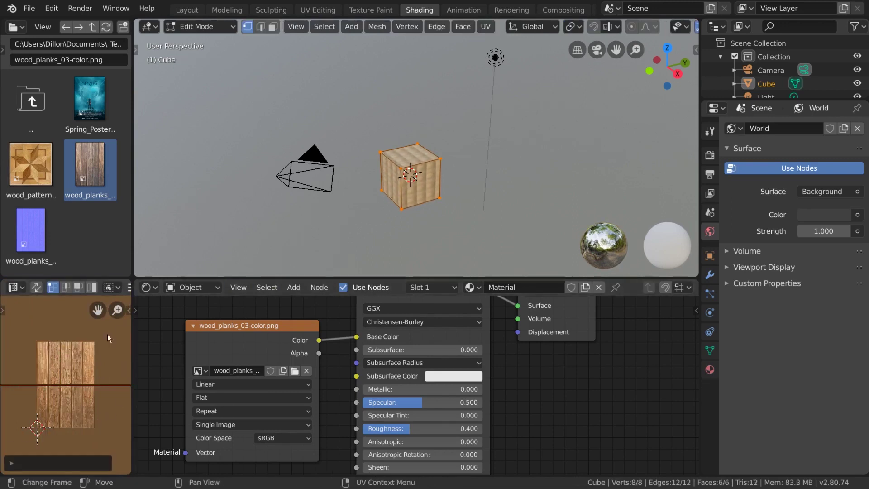
{"action": "key", "text": "ctrl+z"}
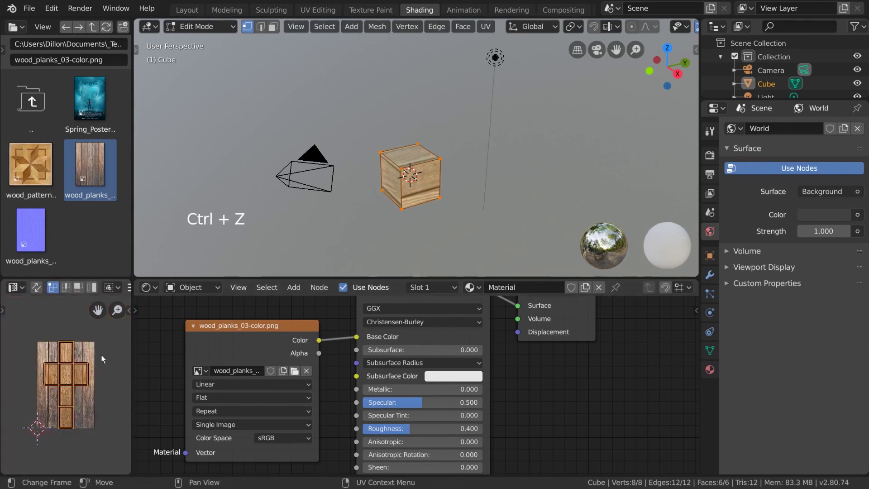
{"action": "key", "text": "s"}
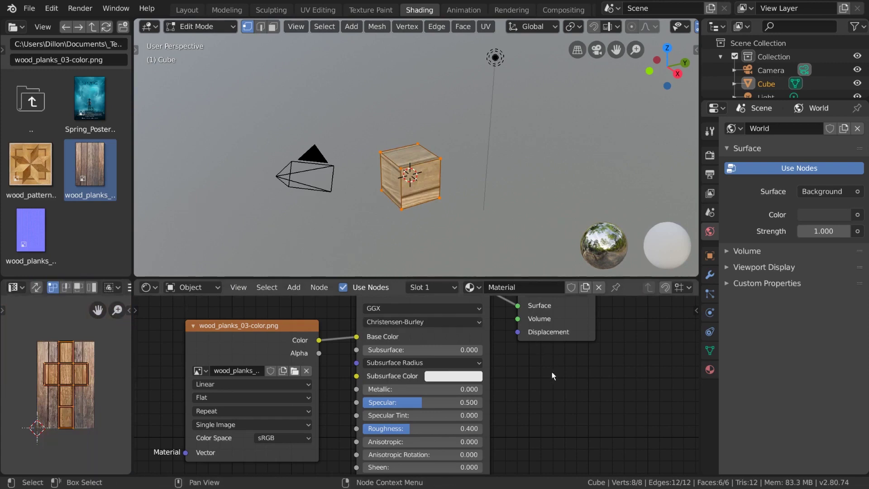
{"action": "key", "text": "Tab"}
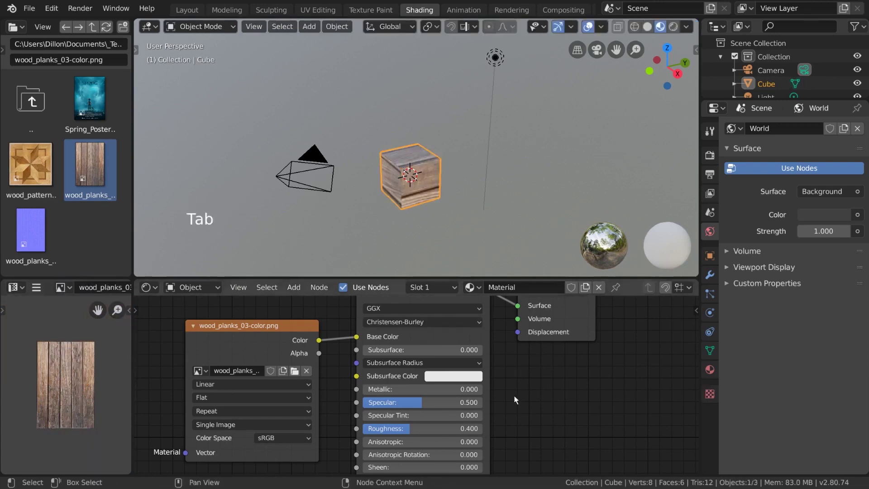
Link the wood planks image's Alpha output to the Principled BSDF Alpha input
{"action": "middle_click", "coordinate": [518, 399]}
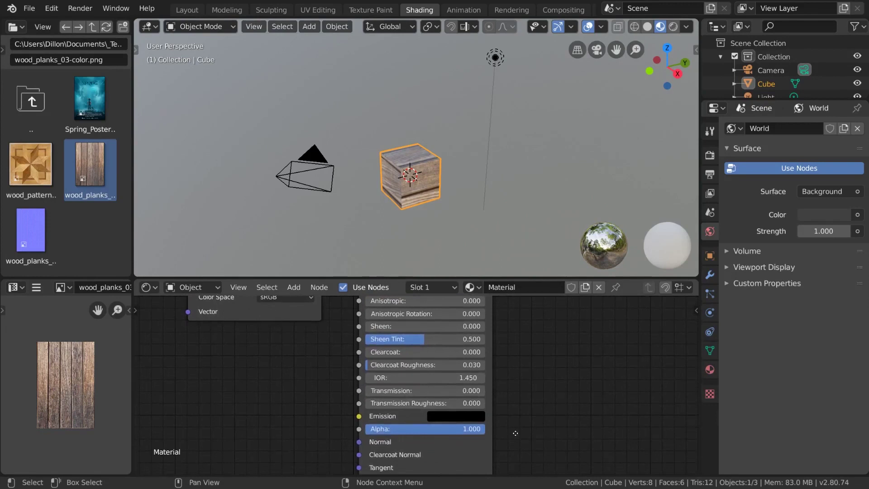
{"action": "scroll", "scroll_direction": "down", "scroll_amount": 3}
{"action": "scroll", "scroll_direction": "down", "scroll_amount": 3}
{"action": "middle_click", "coordinate": [504, 384]}
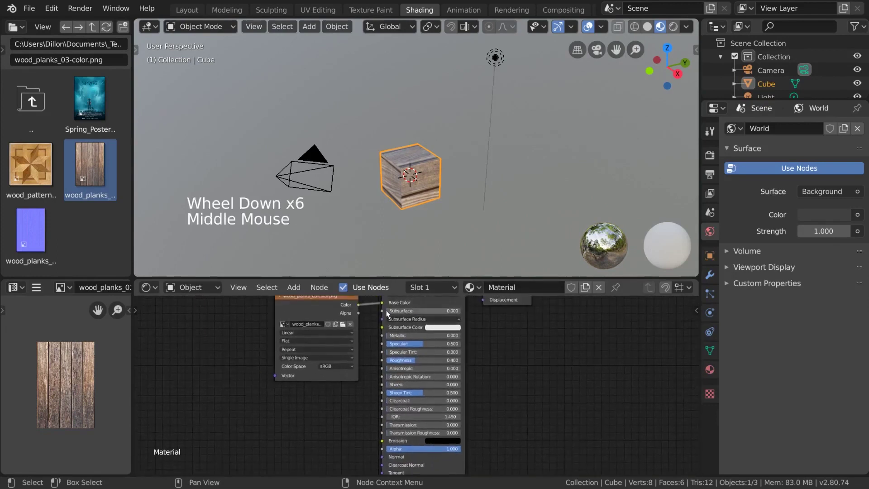
{"action": "left_click", "coordinate": [362, 307]}
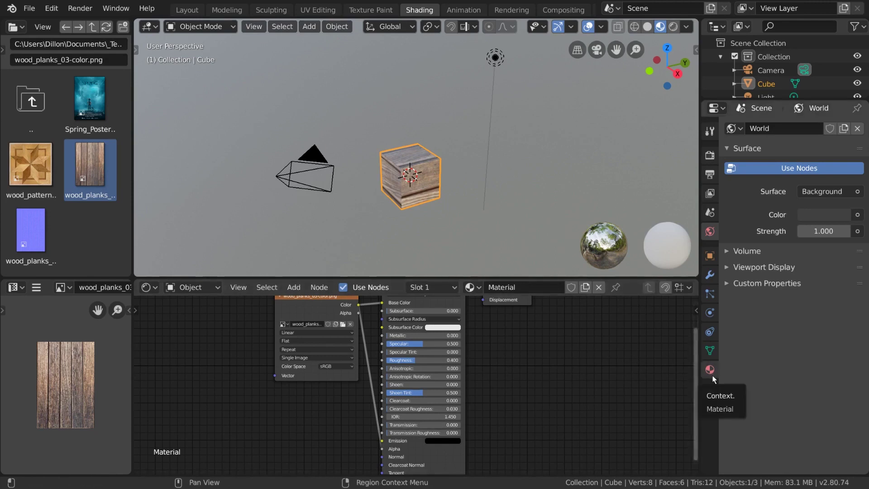
In Material Properties Settings, set Blend Mode to Alpha Blend with Show Backface enabled
{"action": "left_click", "coordinate": [717, 378]}
{"action": "scroll", "scroll_direction": "down", "scroll_amount": 3}
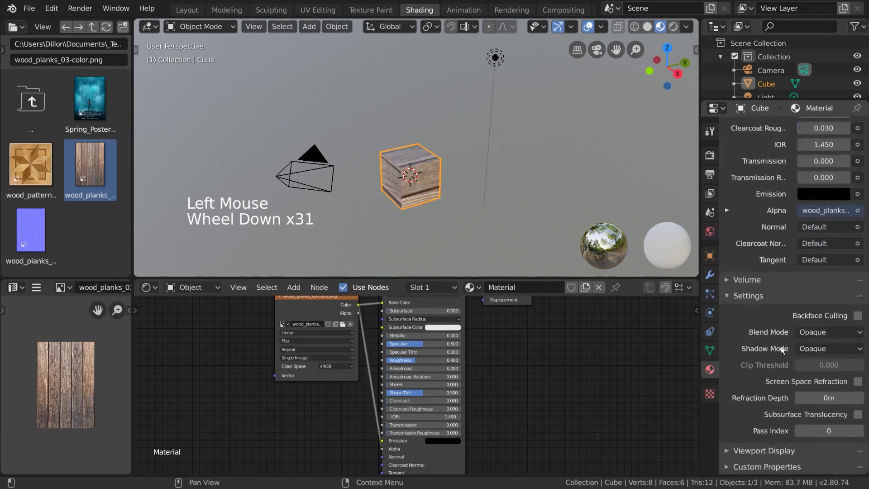
{"action": "left_click", "coordinate": [844, 333]}
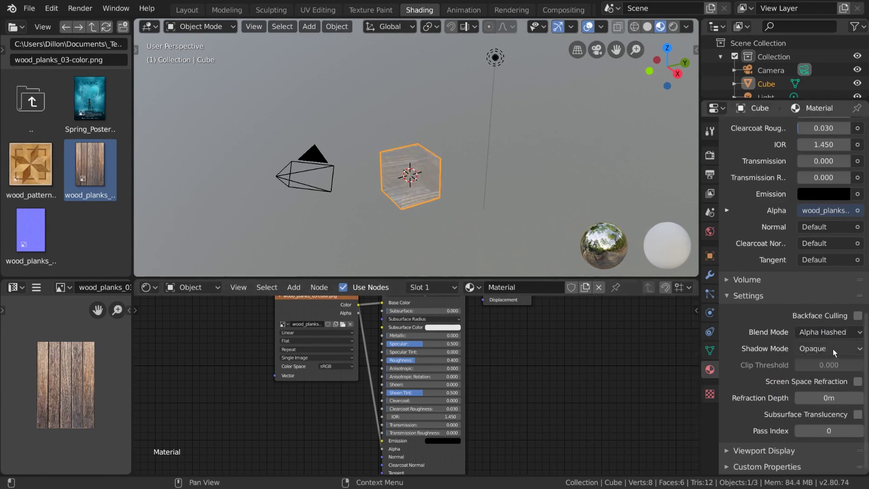
{"action": "left_click", "coordinate": [851, 337]}
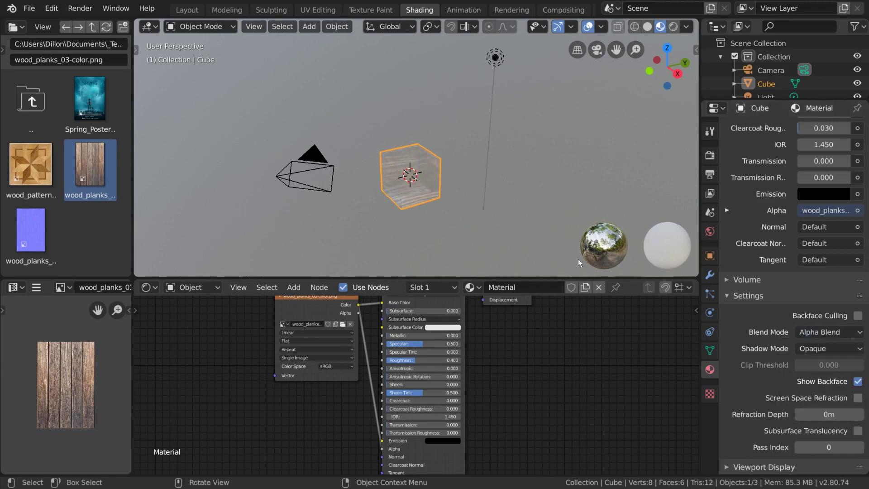
{"action": "scroll", "scroll_direction": "up", "scroll_amount": 3}
Orbit the viewport around the semi-transparent wood cube to inspect it from several angles
{"action": "middle_click", "coordinate": [476, 226]}
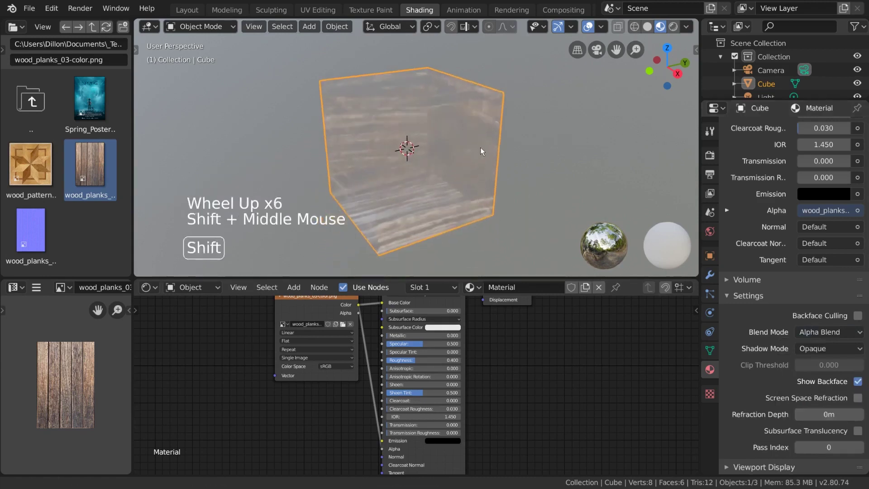
{"action": "middle_click", "coordinate": [461, 192]}
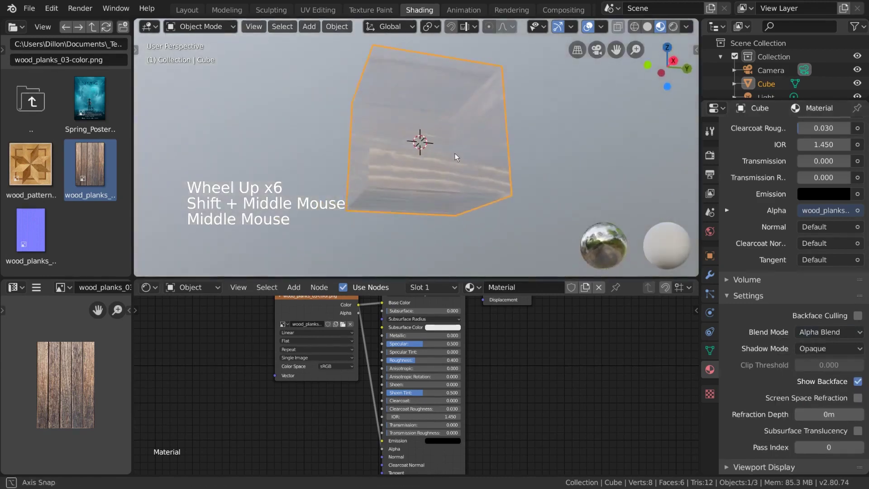
{"action": "middle_click", "coordinate": [470, 203]}
{"action": "middle_click", "coordinate": [481, 204]}
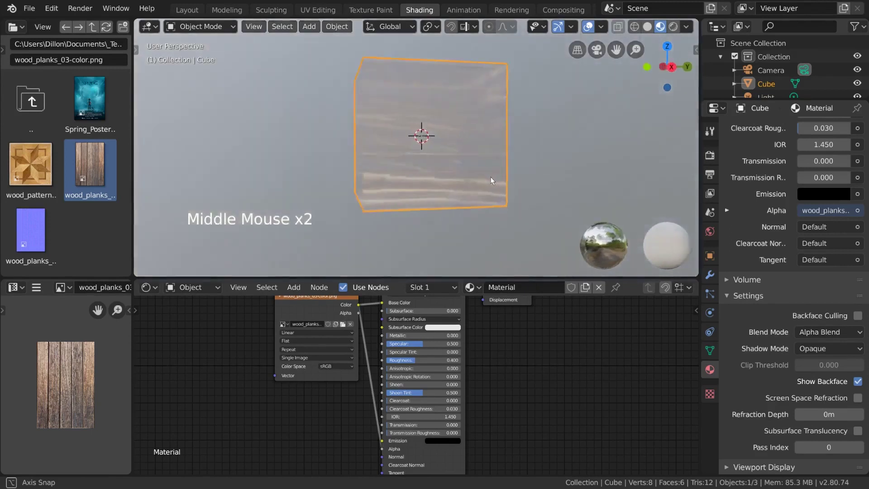
{"action": "scroll", "scroll_direction": "down", "scroll_amount": 3}
{"action": "middle_click", "coordinate": [460, 196]}
{"action": "middle_click", "coordinate": [460, 208]}
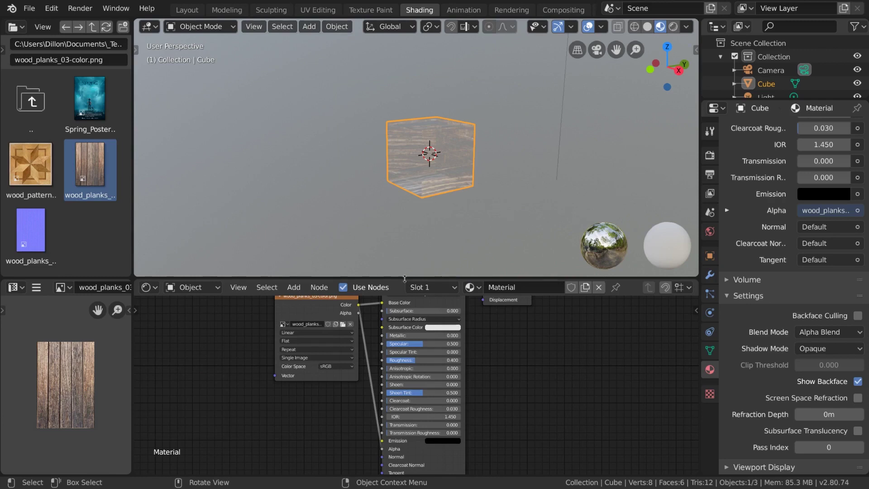
Add a Voronoi Texture node to the material's node tree
{"action": "left_click", "coordinate": [238, 373]}
{"action": "left_click", "coordinate": [300, 289]}
{"action": "left_click", "coordinate": [257, 380]}
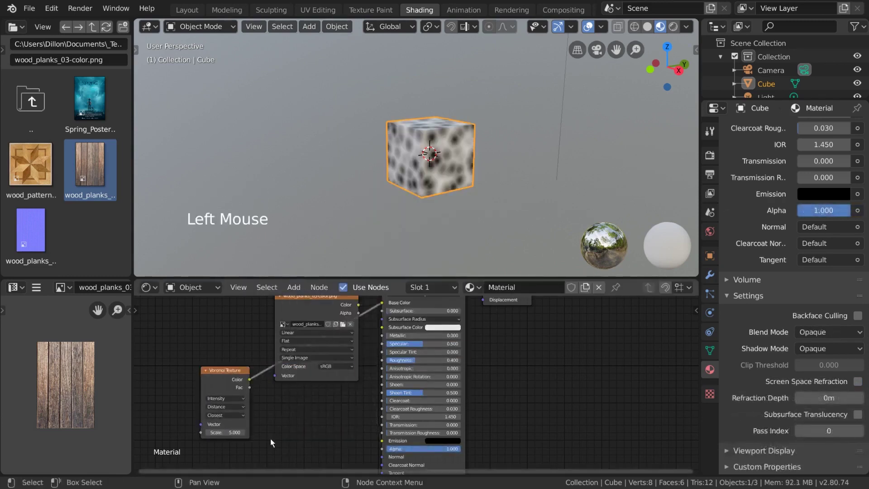